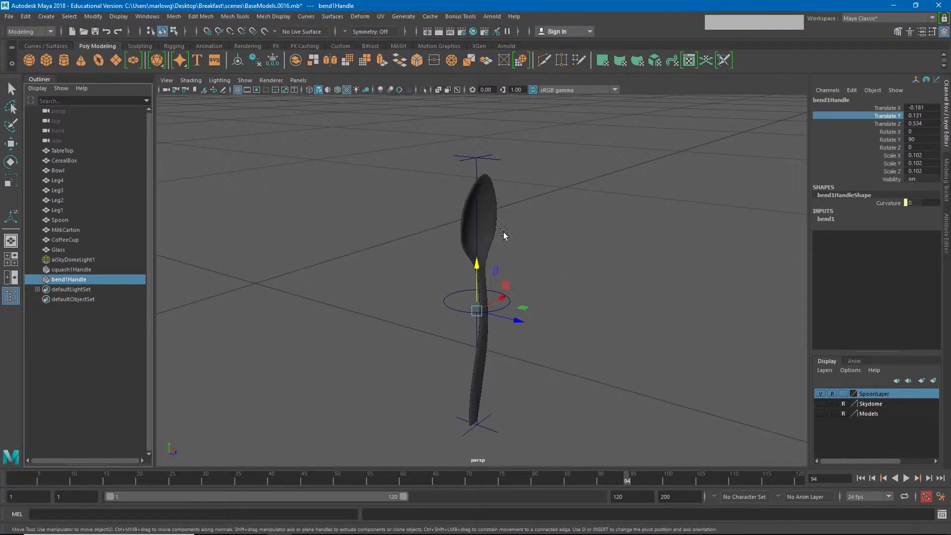
Test-bend the spoon with the bend curvature, undo it and clear the selection.
left_click(497, 225)
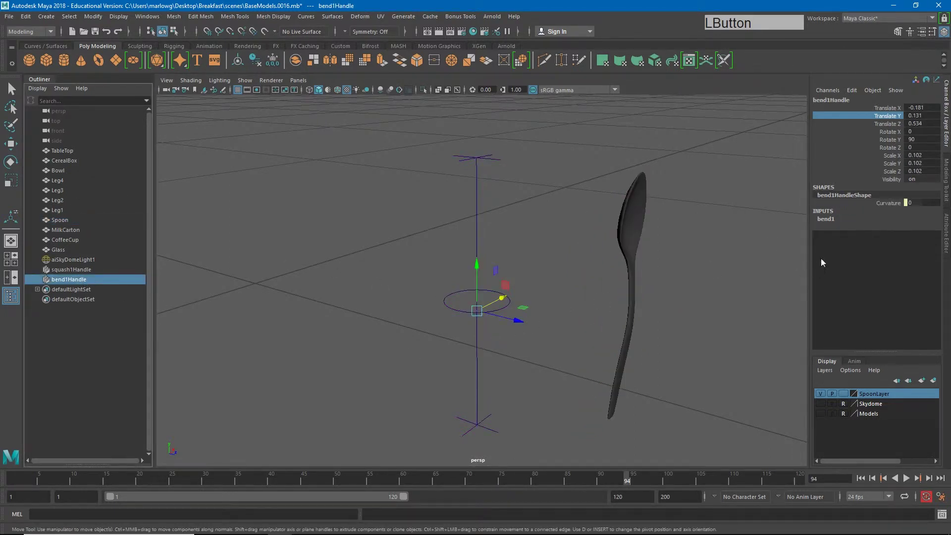
middle_click(517, 310)
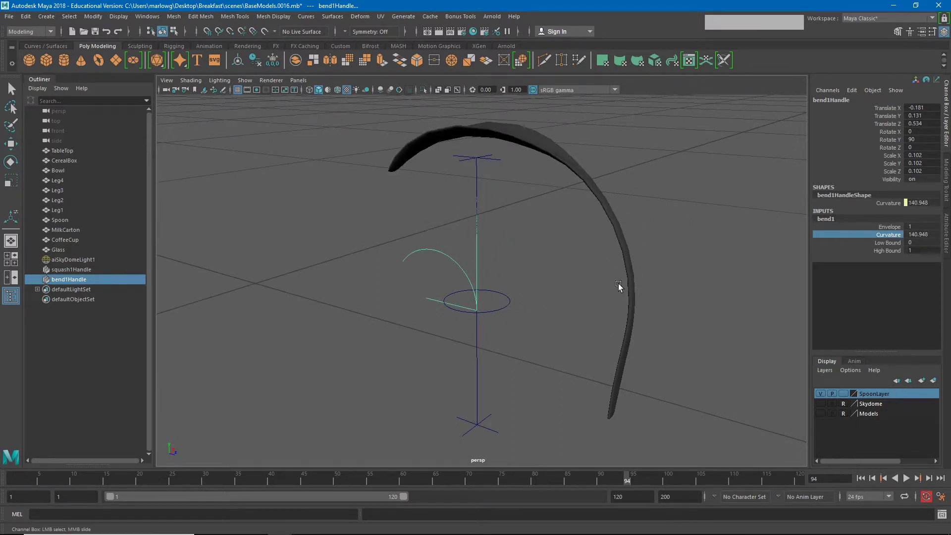
key("ctrl+z")
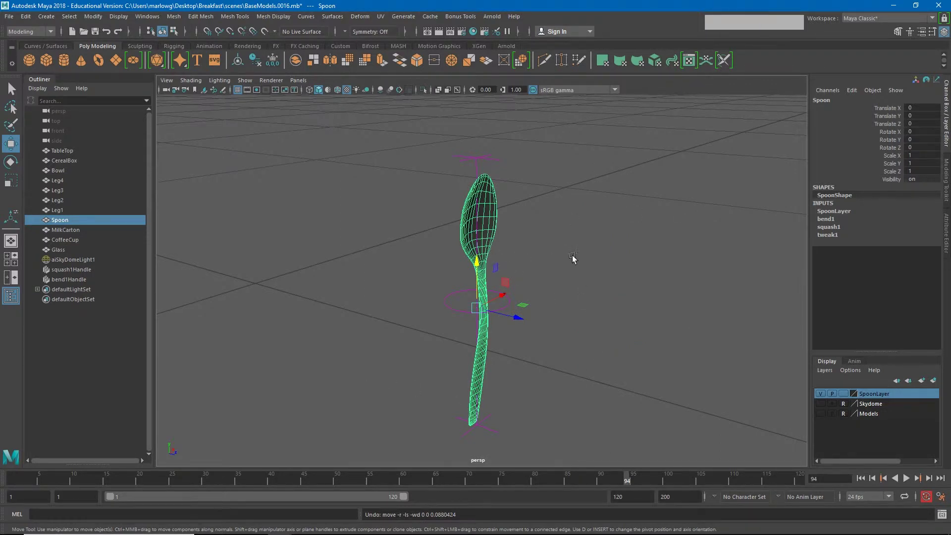
left_click(589, 263)
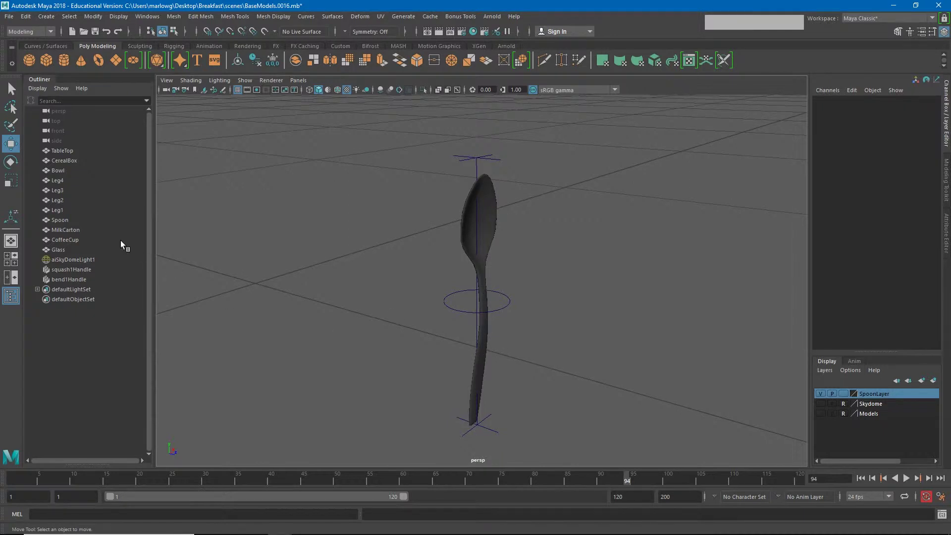
Test-squash the spoon via squash1Handle's Factor attribute, then undo it.
left_click(79, 272)
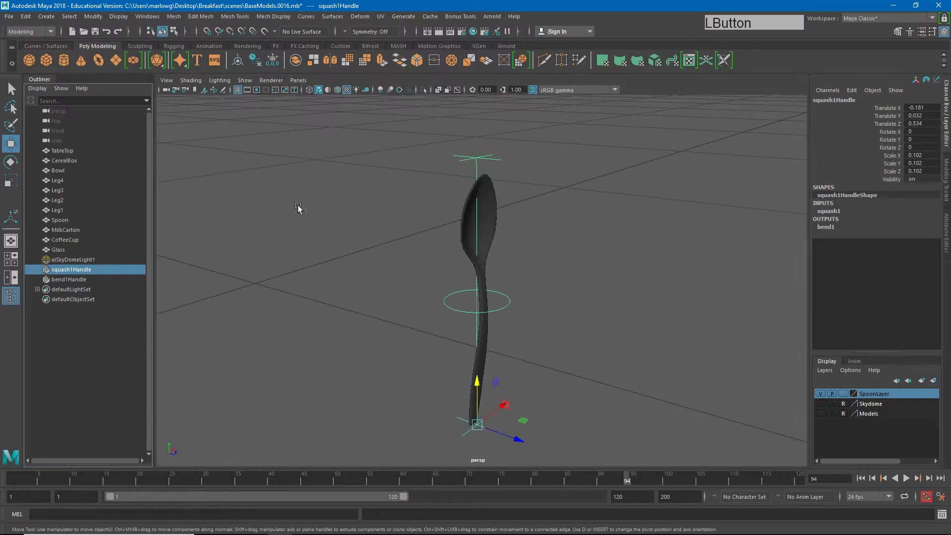
left_click(837, 214)
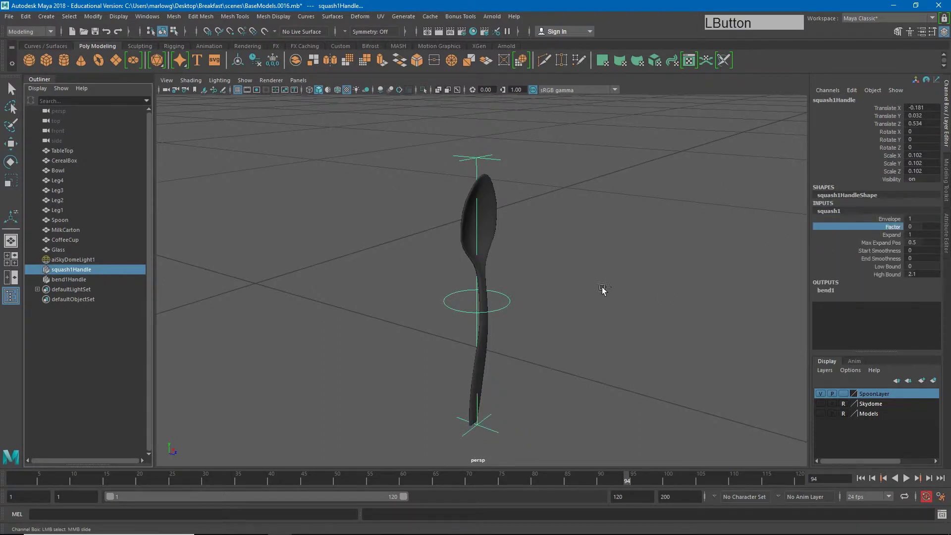
middle_click(607, 288)
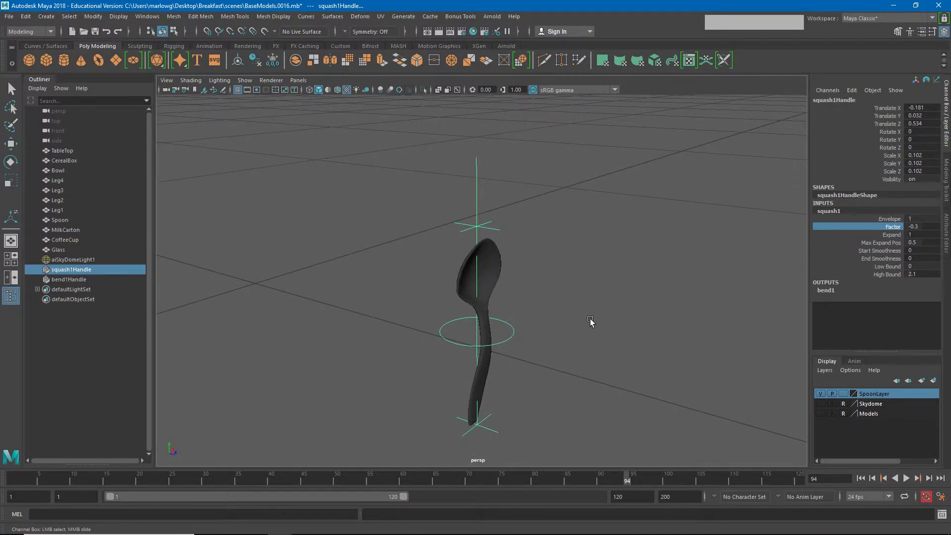
key("ctrl+z")
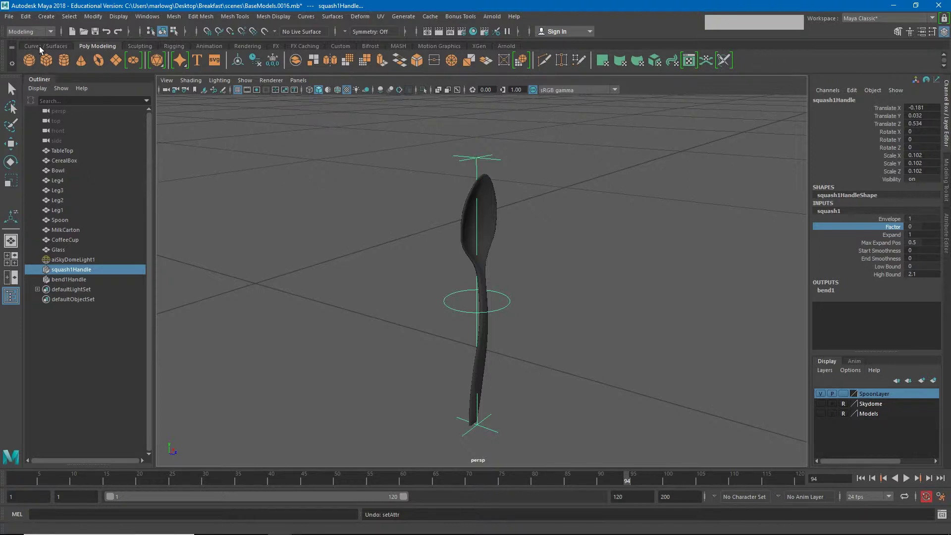
Create nurbsCircle1 from the Curves/Surfaces shelf and select squash1Handle in the Outliner.
left_click(42, 49)
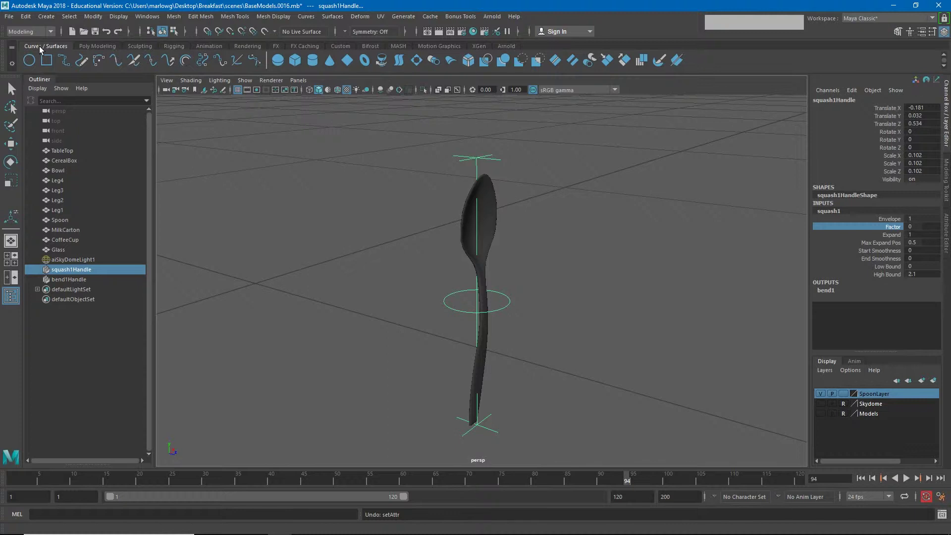
left_click(34, 62)
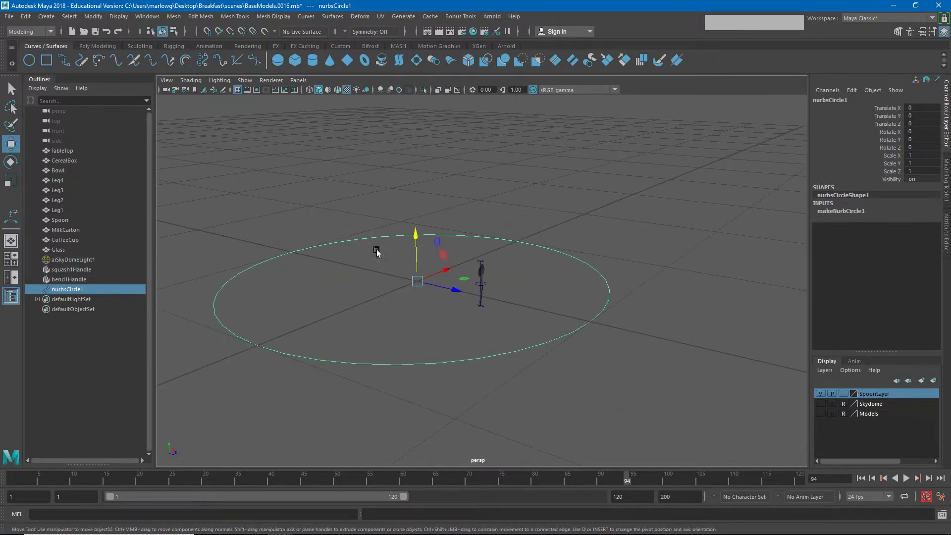
left_click(428, 306)
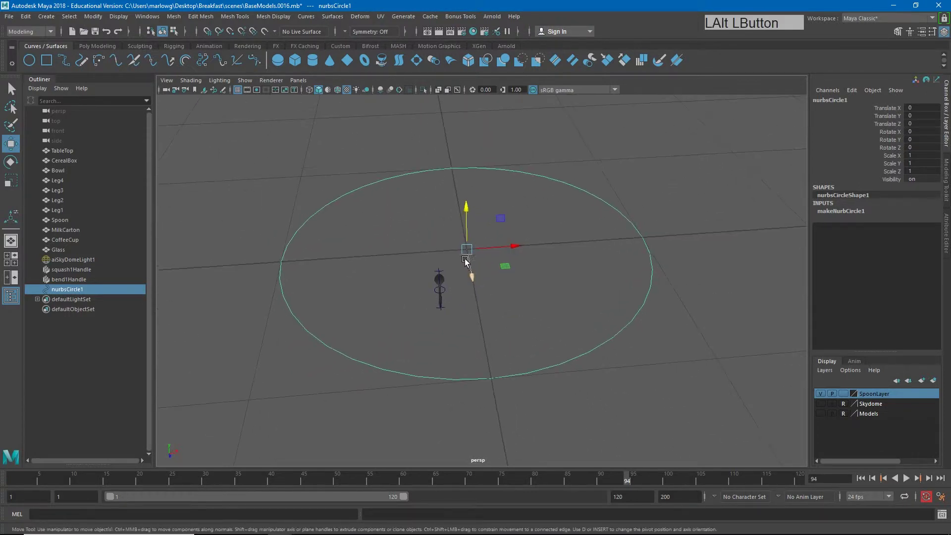
right_click(393, 254)
left_click(485, 283)
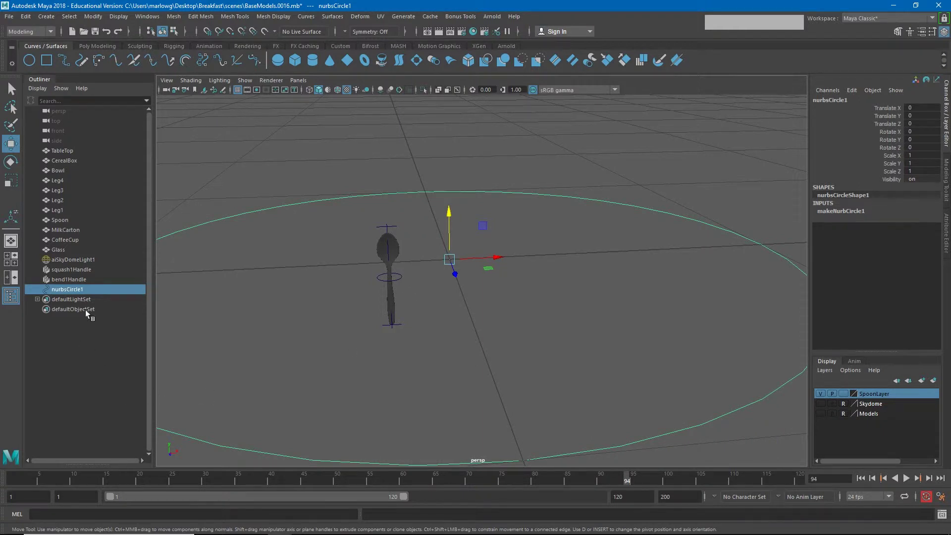
left_click(77, 273)
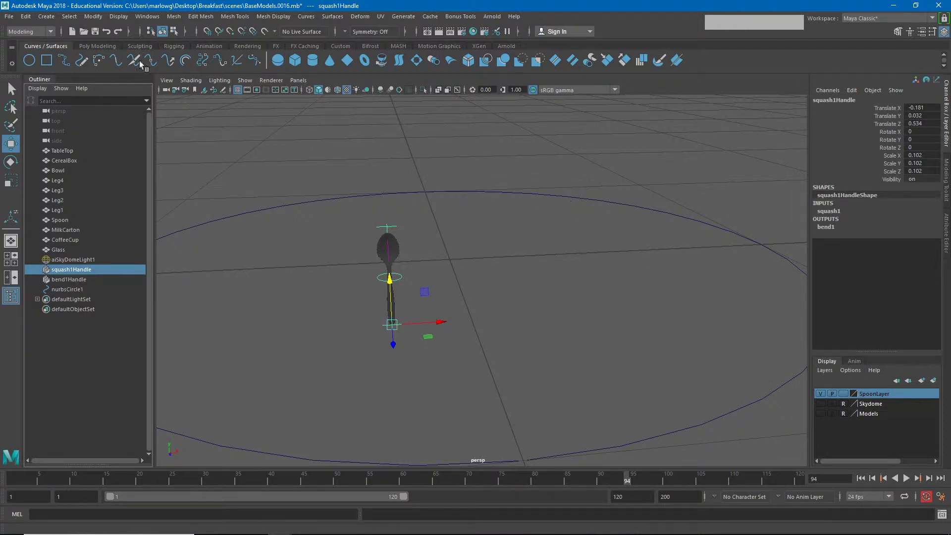
left_click(91, 24)
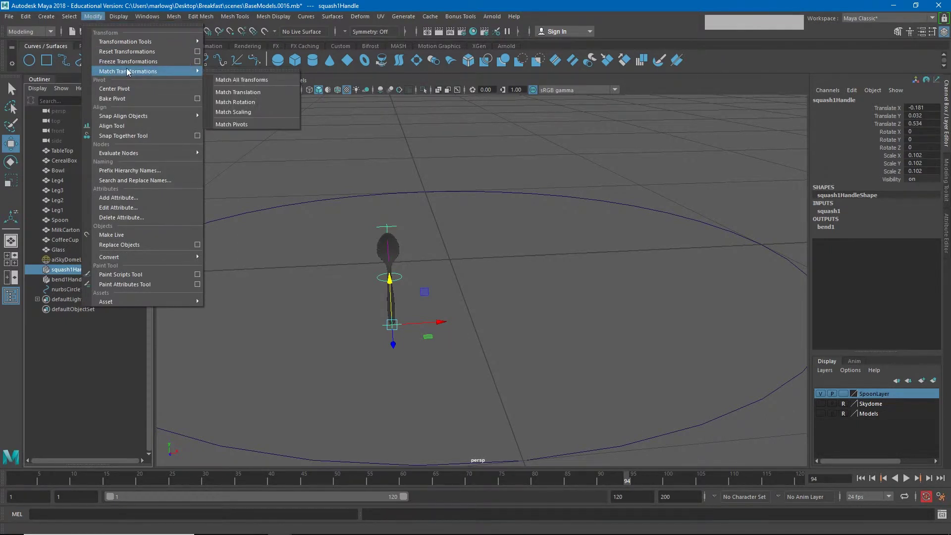
left_click(503, 135)
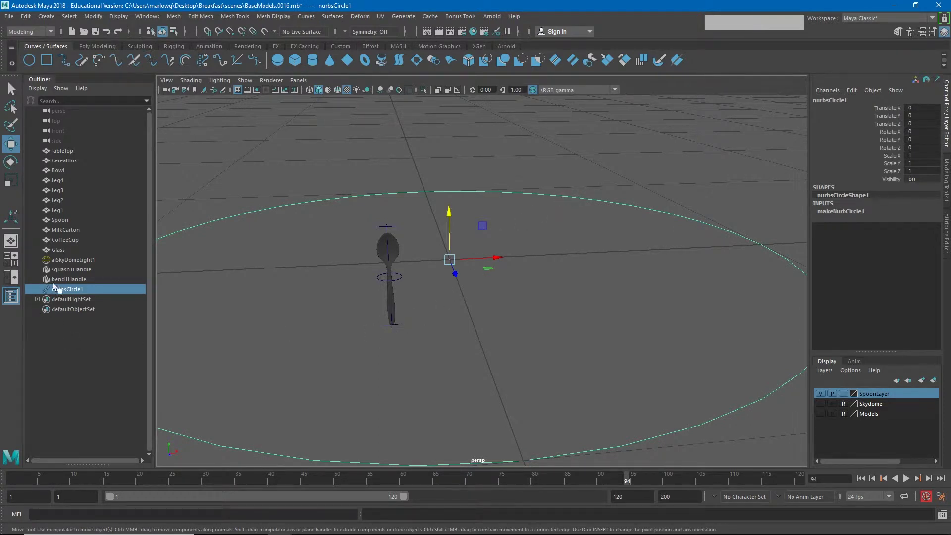
Scale the circle down to fit the spoon base and add the BendHeight attribute to SpoonCTRL.
key("r")
left_click(451, 264)
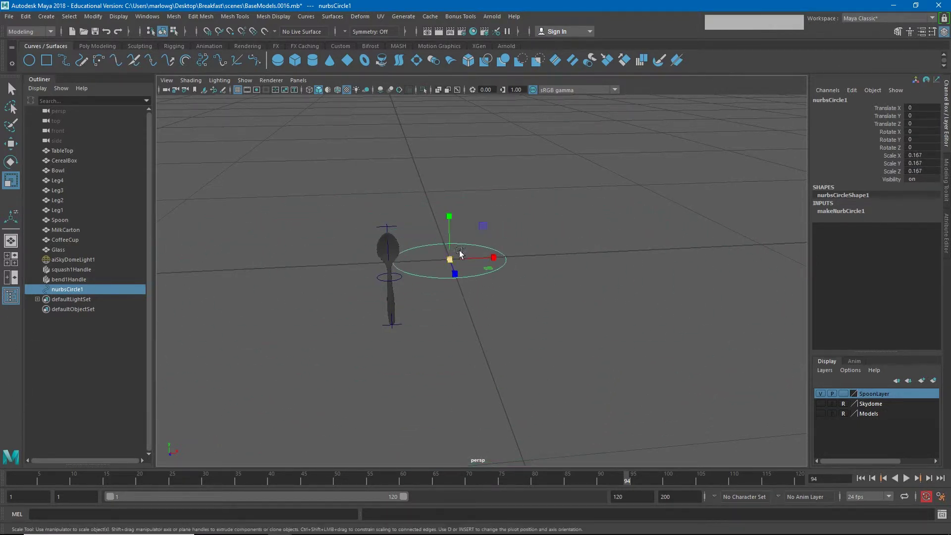
left_click(453, 262)
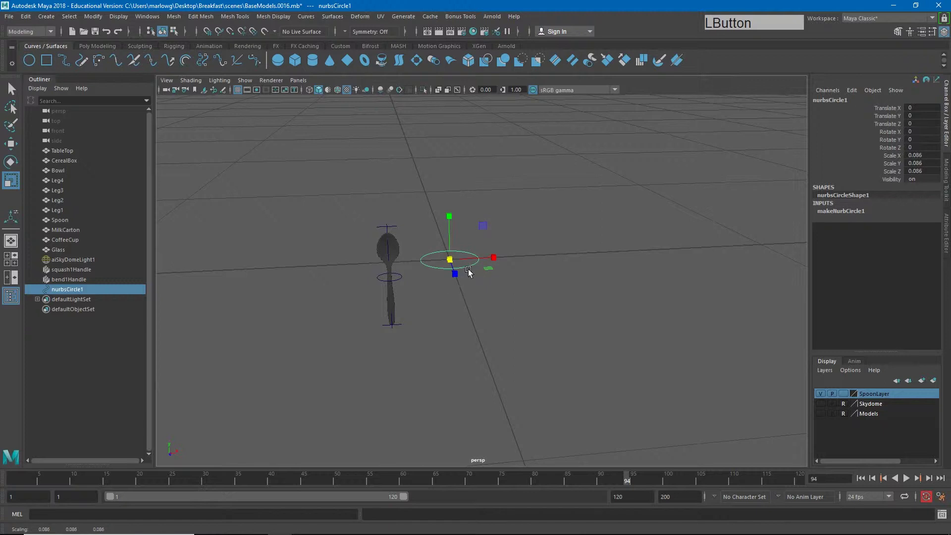
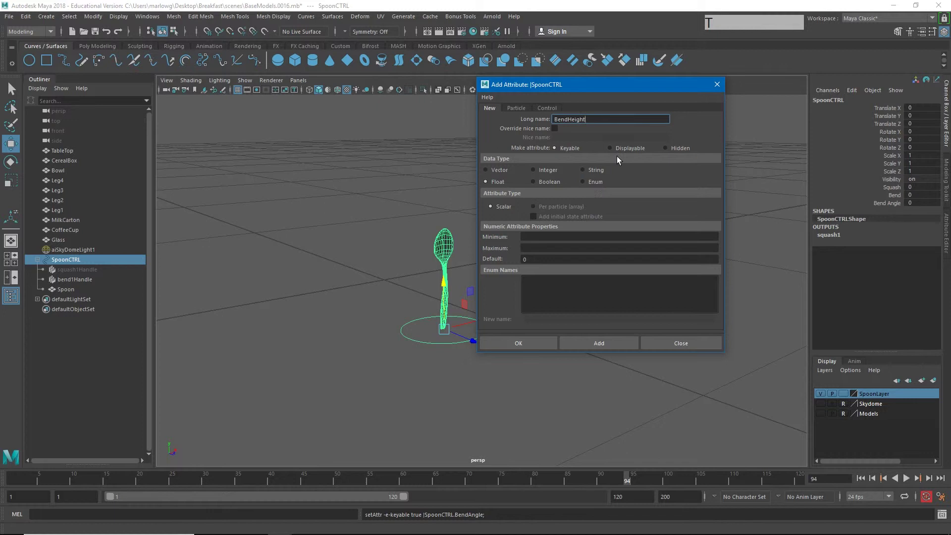
left_click(606, 346)
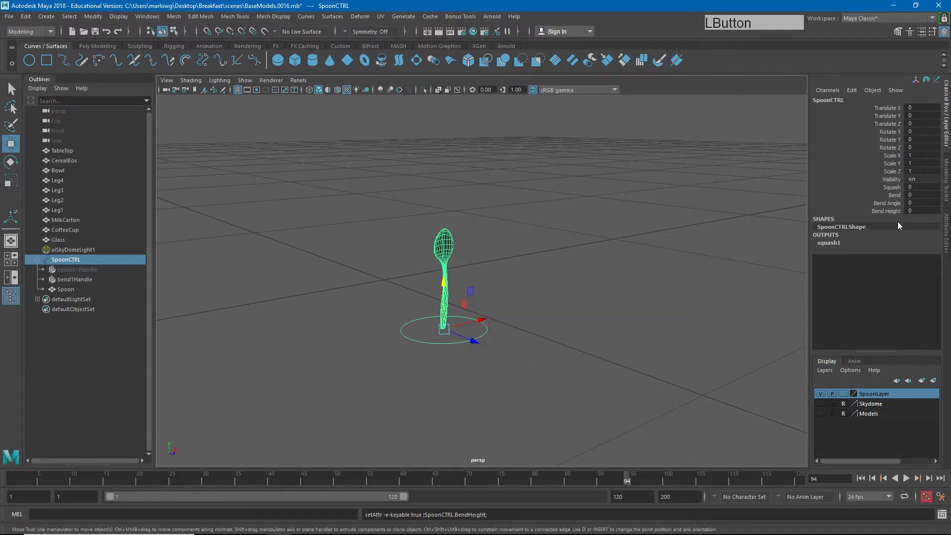
Load SpoonCTRL as the source on the Connection Editor's left side.
left_click(596, 229)
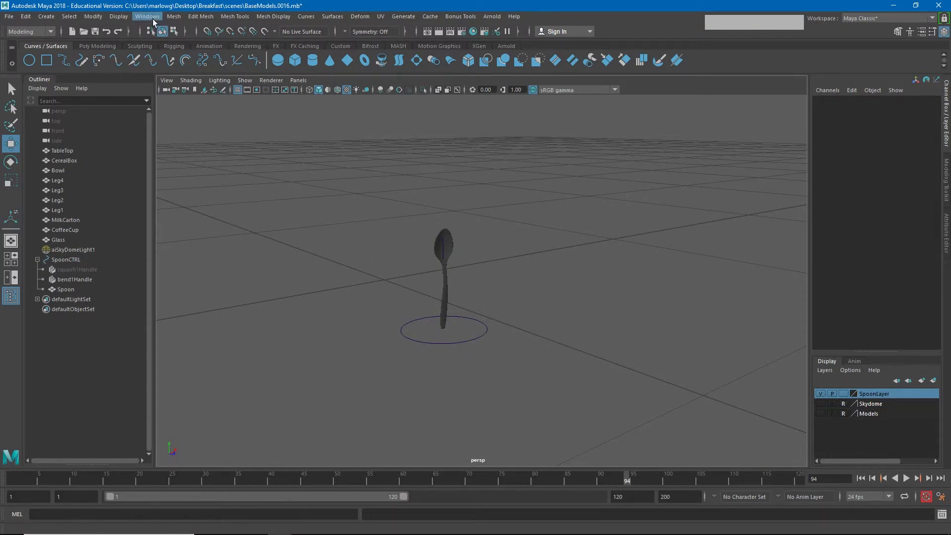
left_click(154, 21)
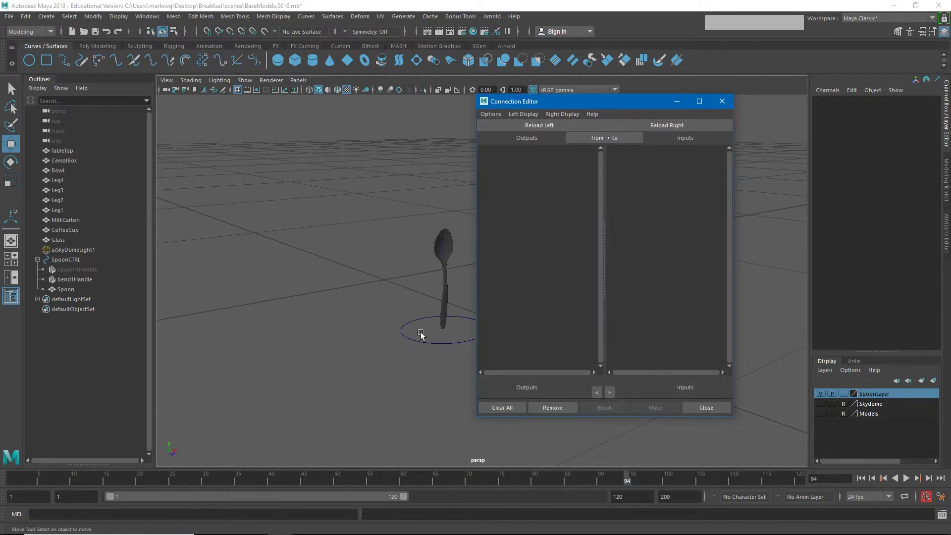
left_click(642, 106)
left_click(517, 318)
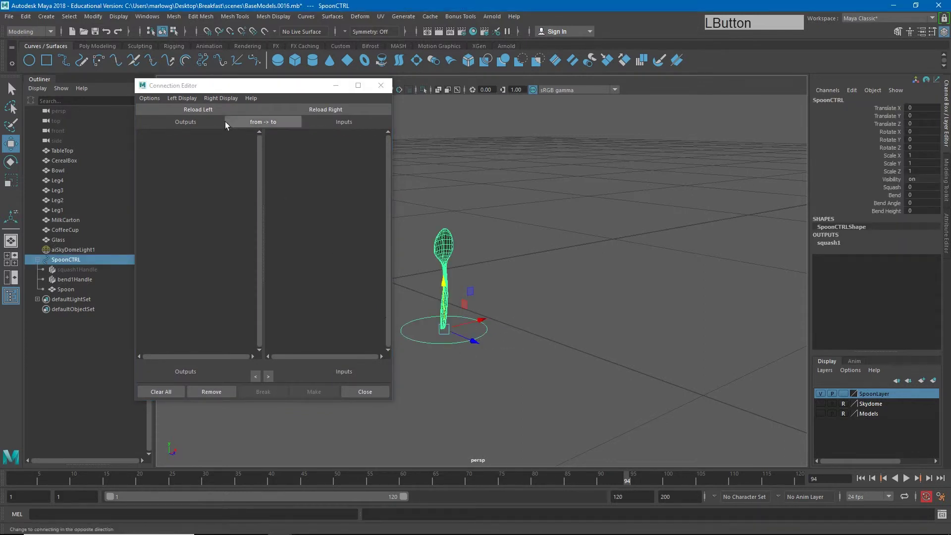
left_click(208, 112)
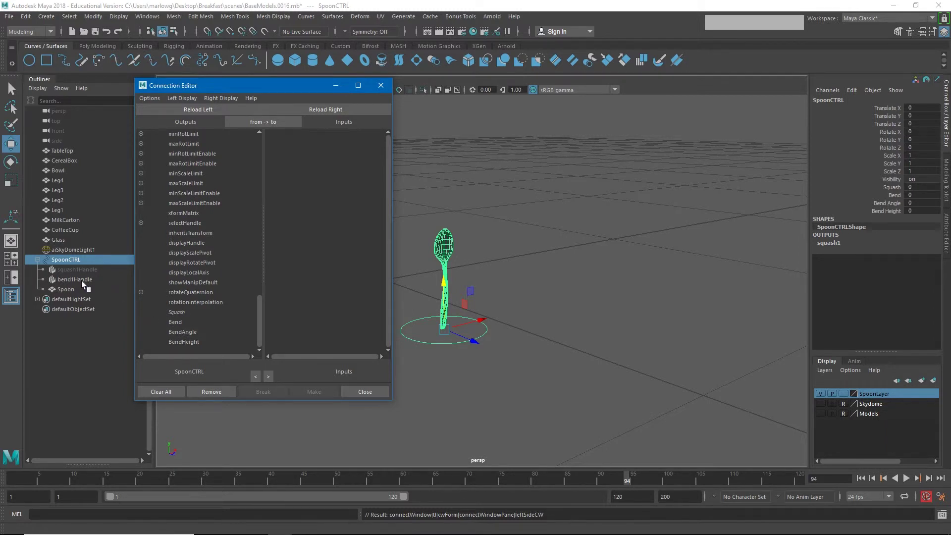
Select bend1Handle in the Outliner as the upcoming connection target.
left_click(85, 283)
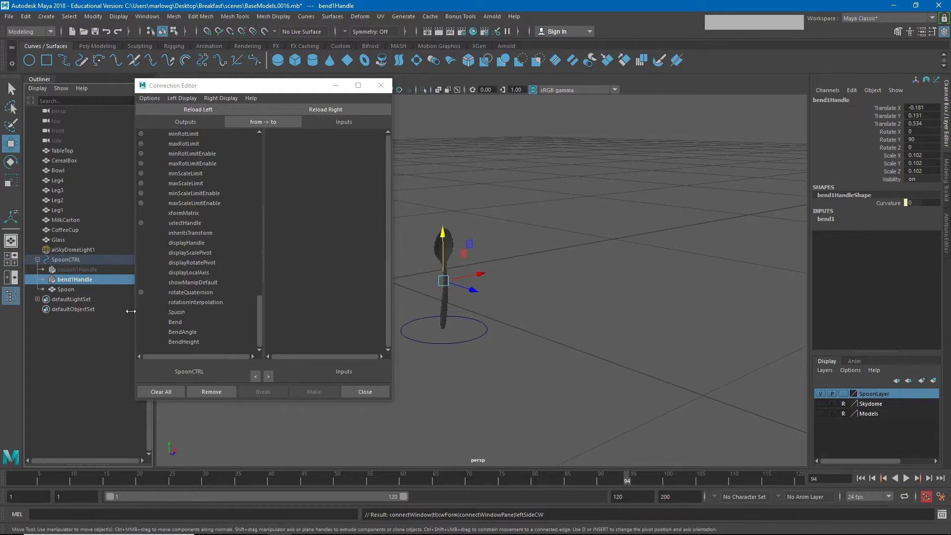
left_click(83, 281)
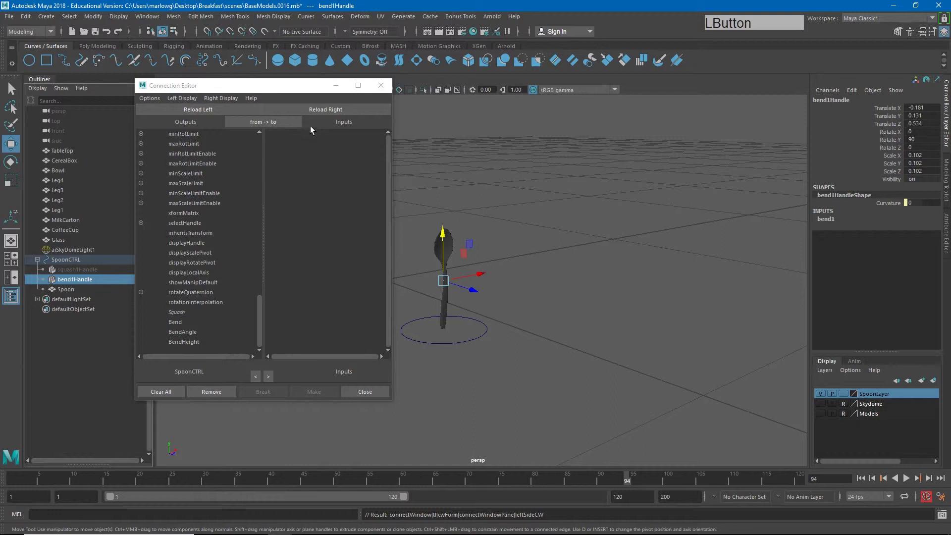
Load bend1Handle on the right side and expand its translate and rotate attributes.
left_click(342, 111)
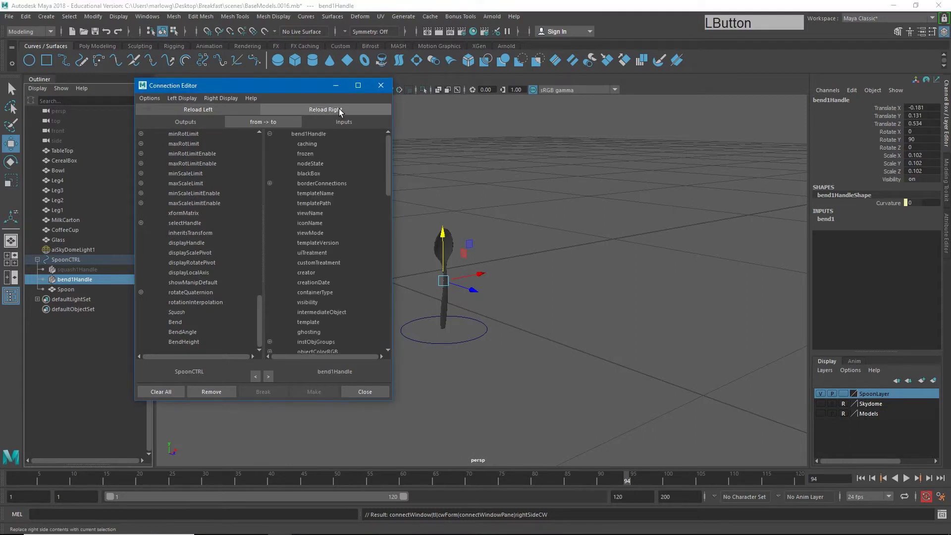
left_click(391, 170)
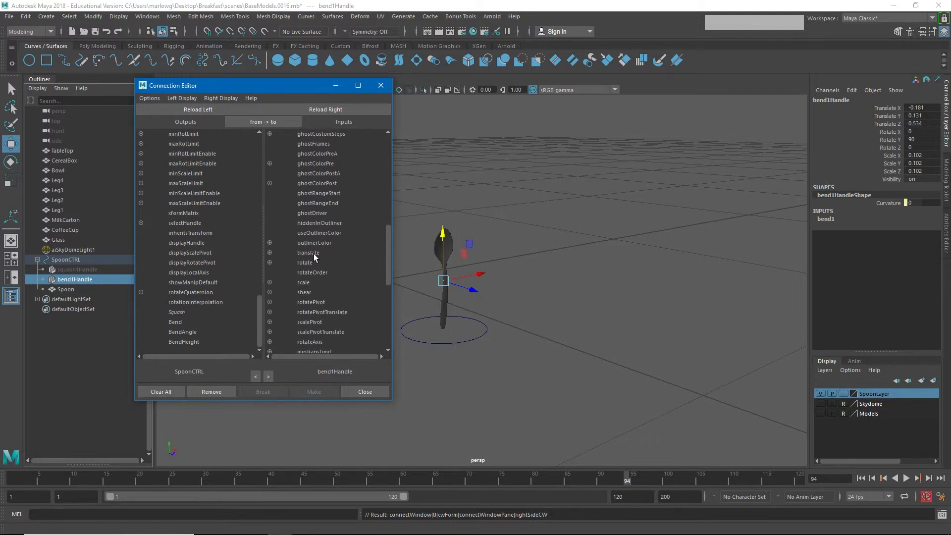
left_click(272, 255)
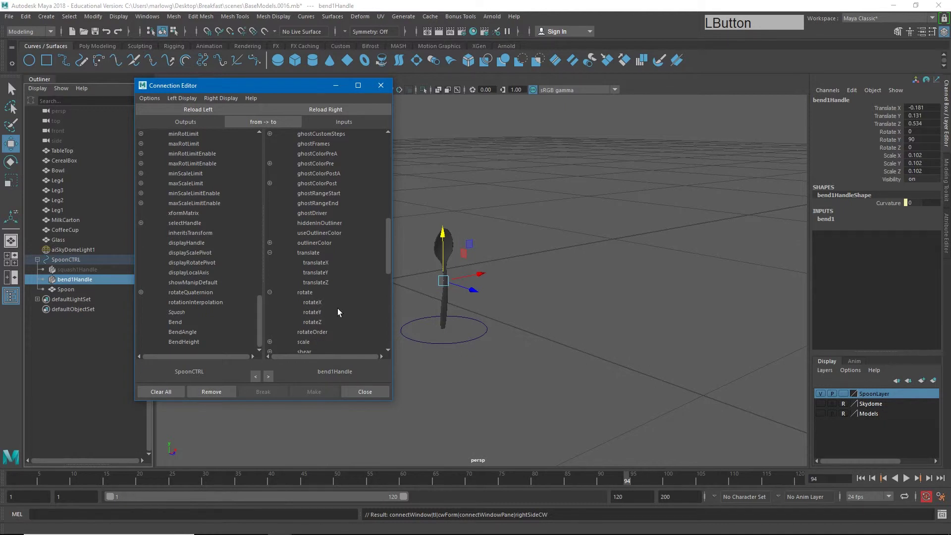
left_click(292, 91)
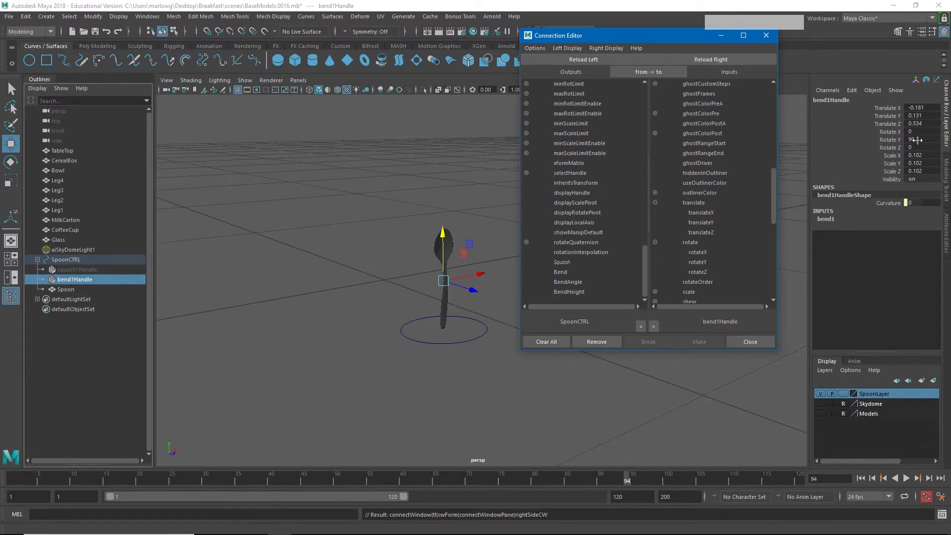
Connect BendAngle to rotateY and BendHeight to translateY, then expose bend1's inputs.
left_click(576, 286)
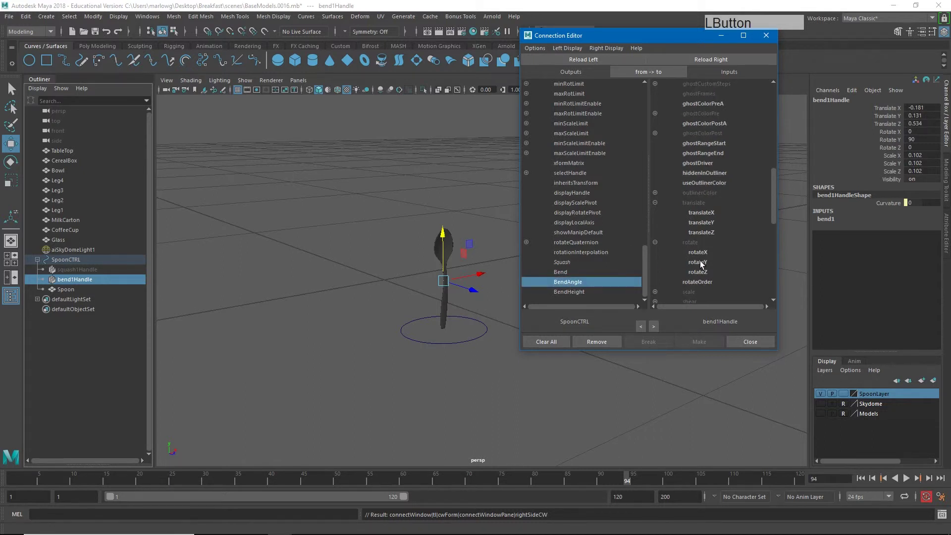
left_click(703, 263)
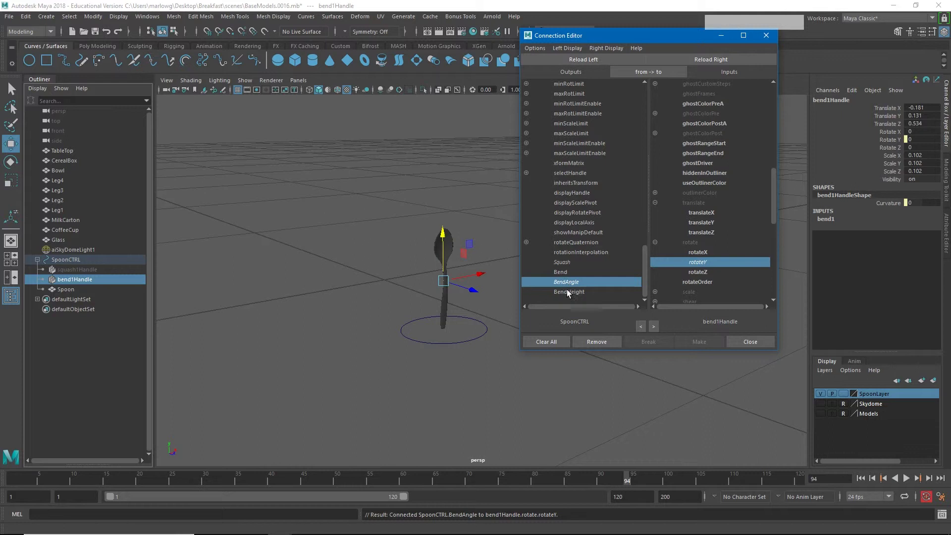
left_click(569, 295)
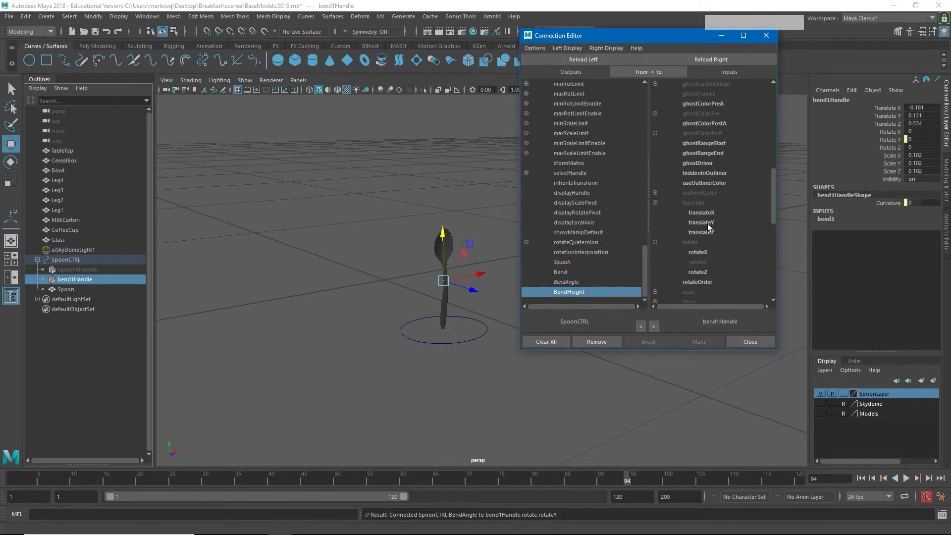
left_click(711, 226)
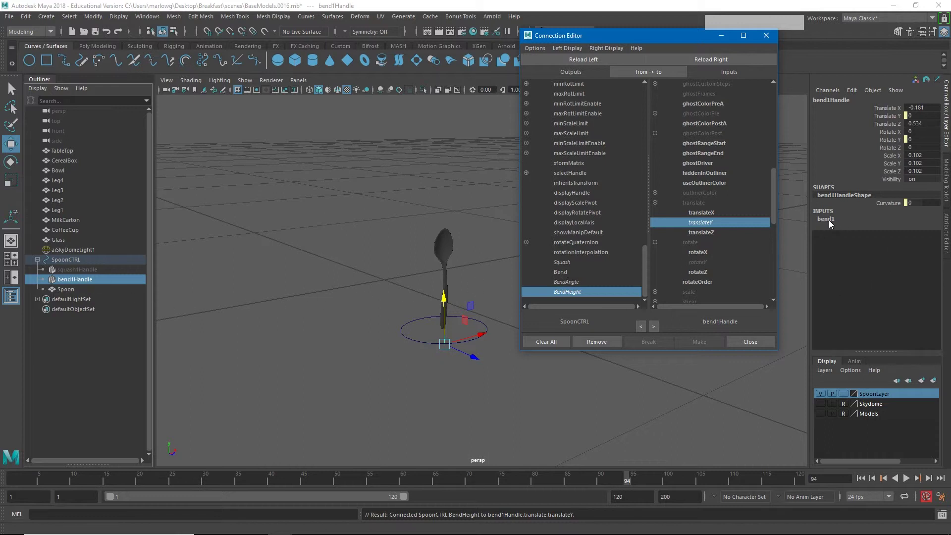
left_click(830, 224)
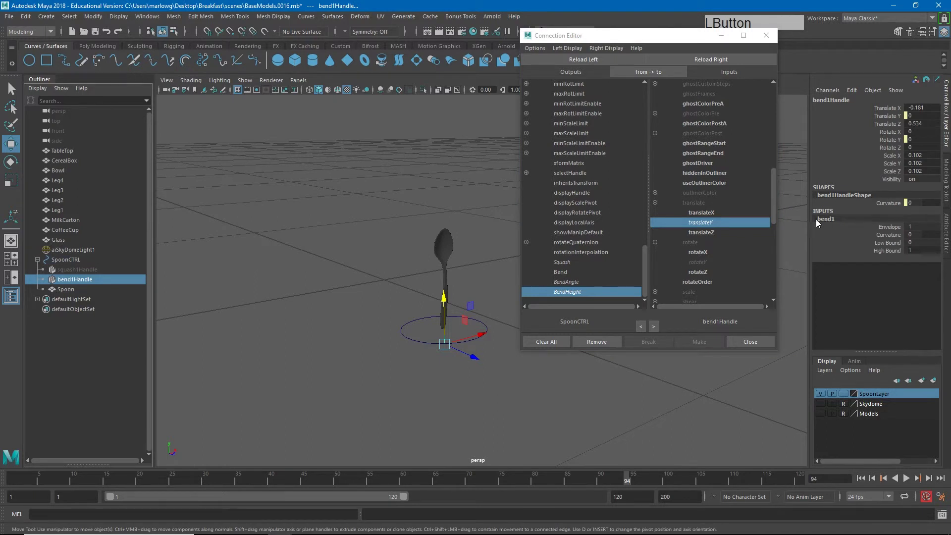
Load bend1 as target, connect Bend to its curvature, and close the Connection Editor.
left_click(722, 62)
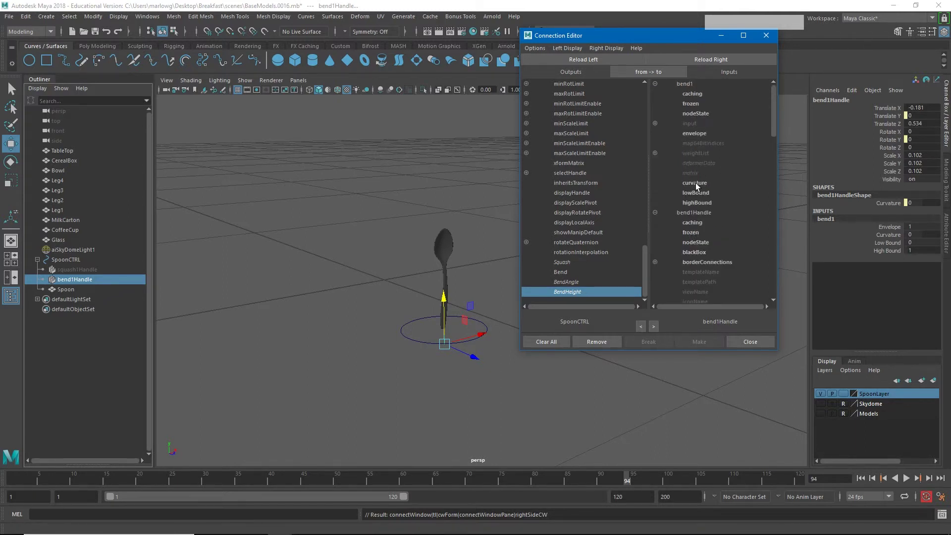
left_click(579, 274)
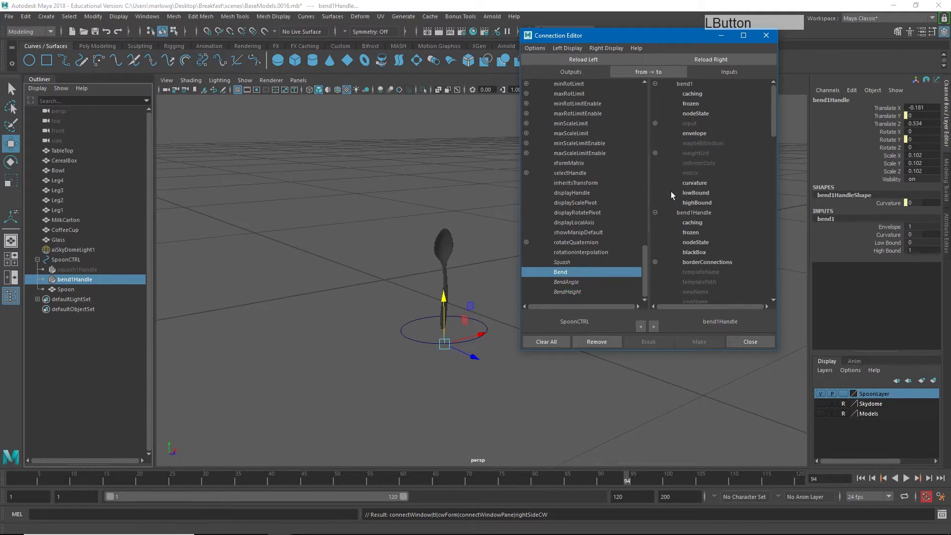
left_click(699, 187)
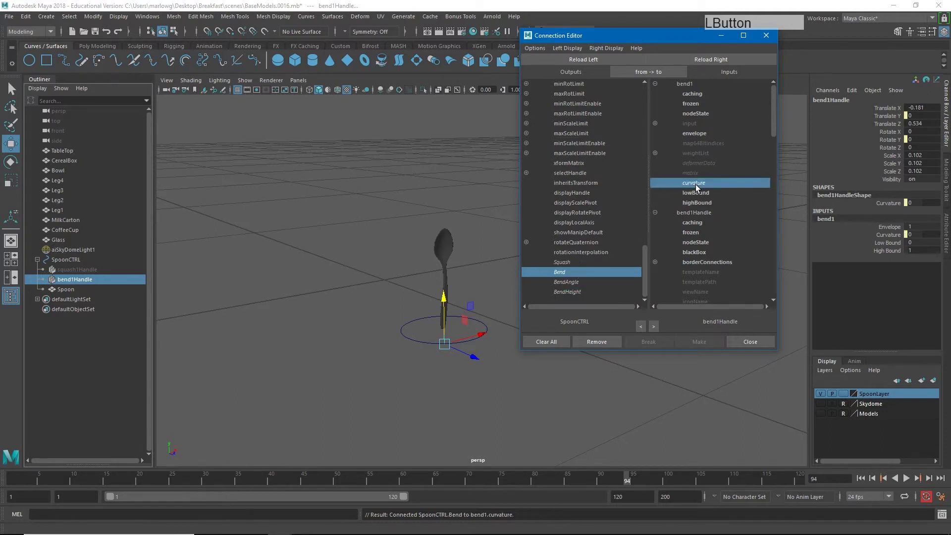
left_click(764, 346)
left_click(582, 285)
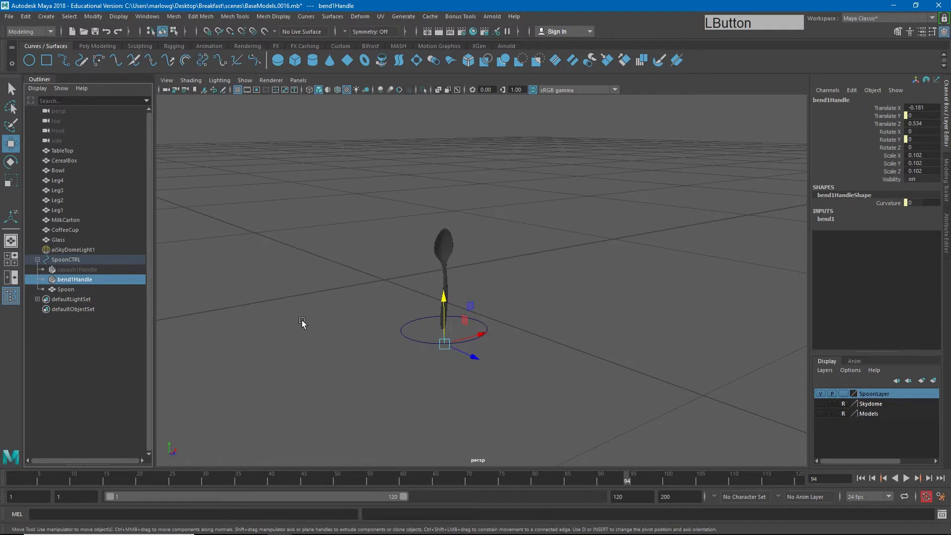
Hide bend1Handle with Ctrl+H and undo the stray move on the Spoon mesh.
key("ctrl+h")
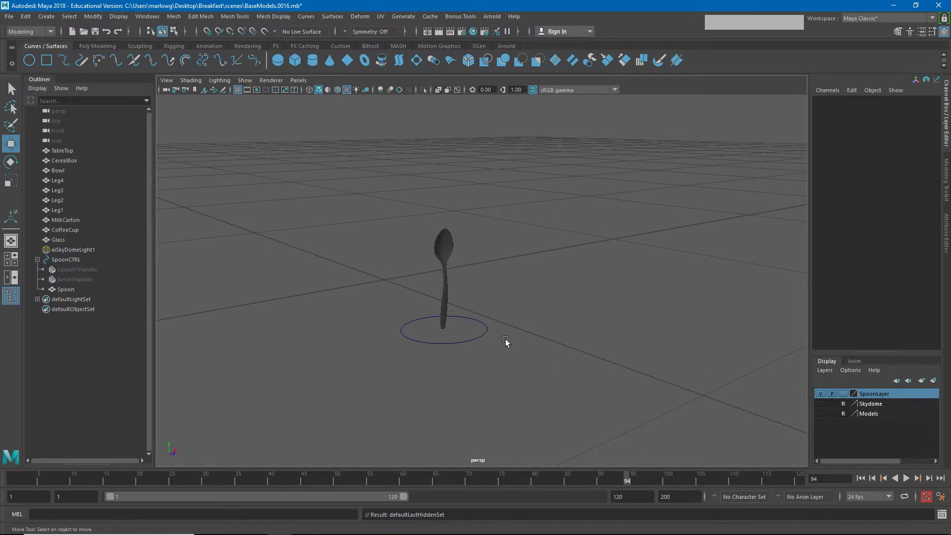
left_click(450, 292)
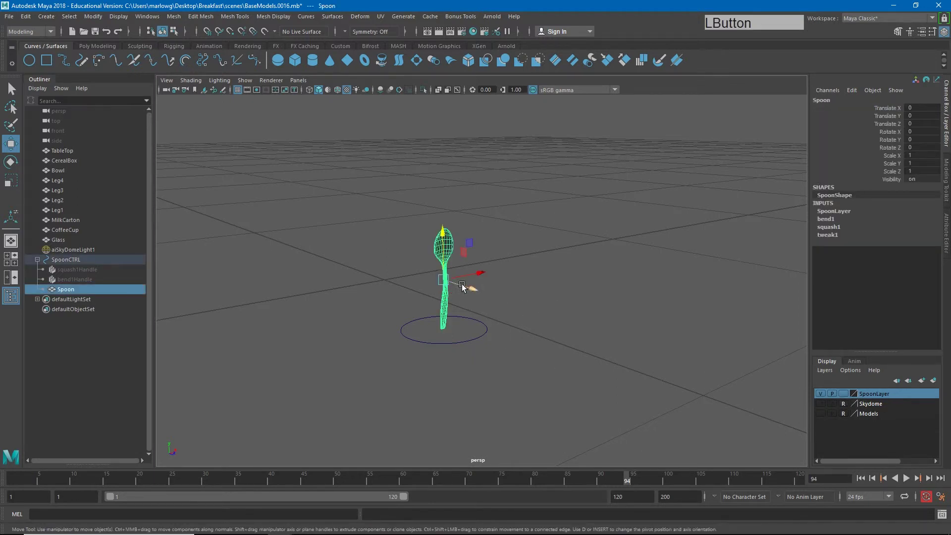
key("ctrl+z")
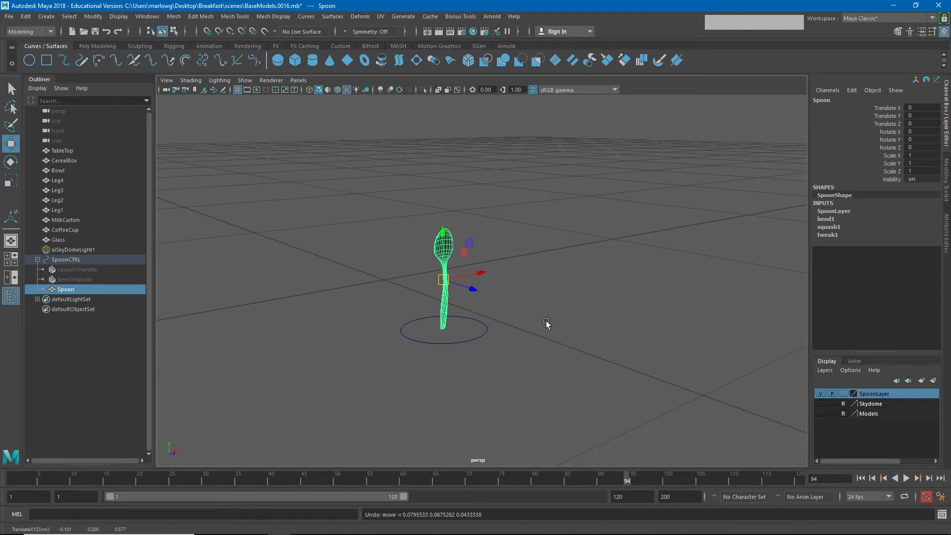
Set SpoonLayer to reference and move SpoonCTRL to test the rig.
left_click(472, 342)
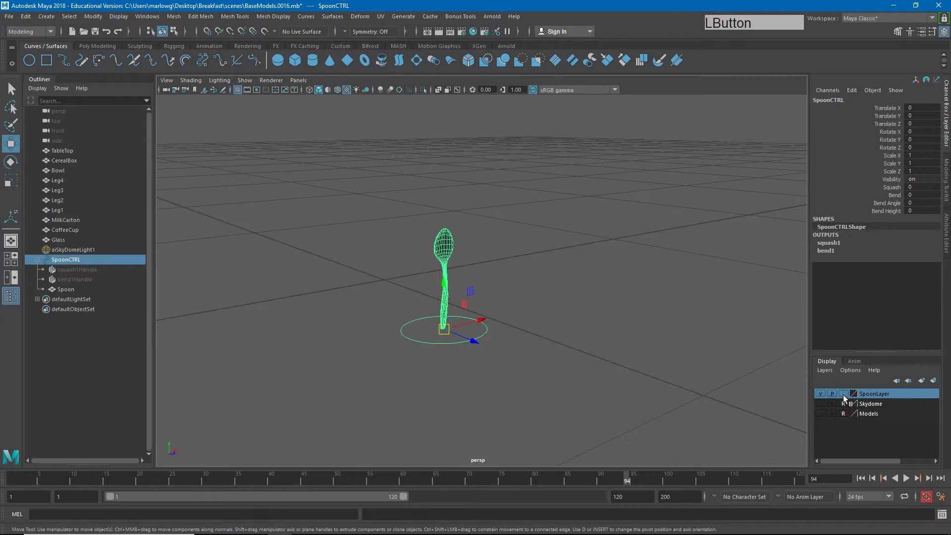
left_click(845, 397)
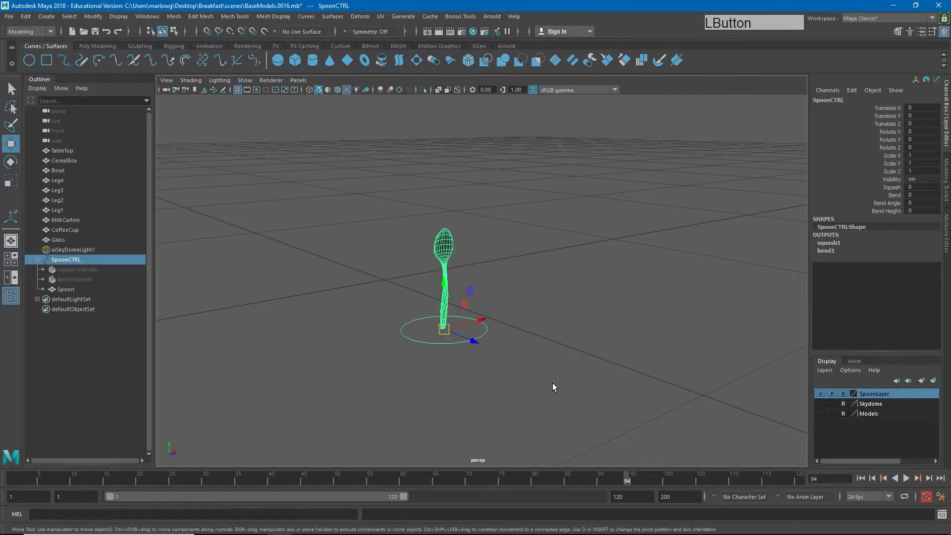
left_click(554, 384)
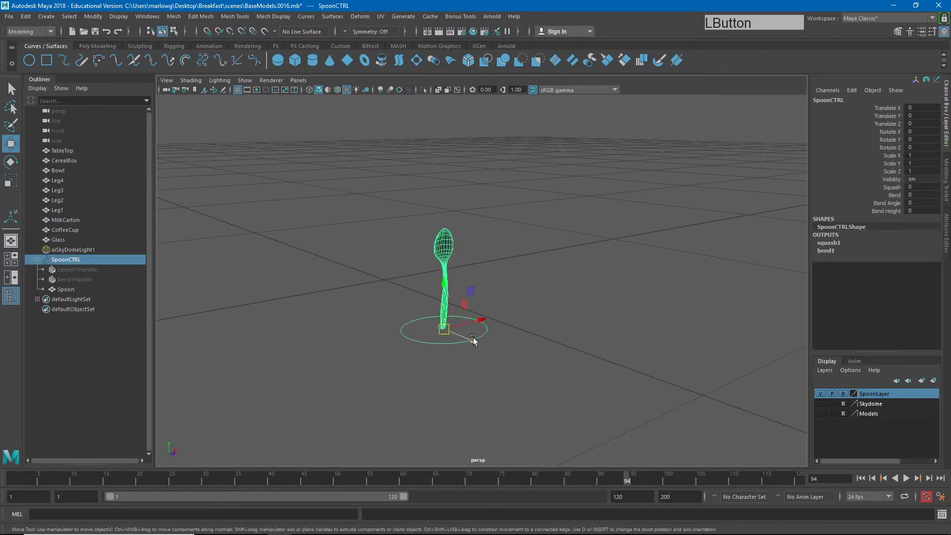